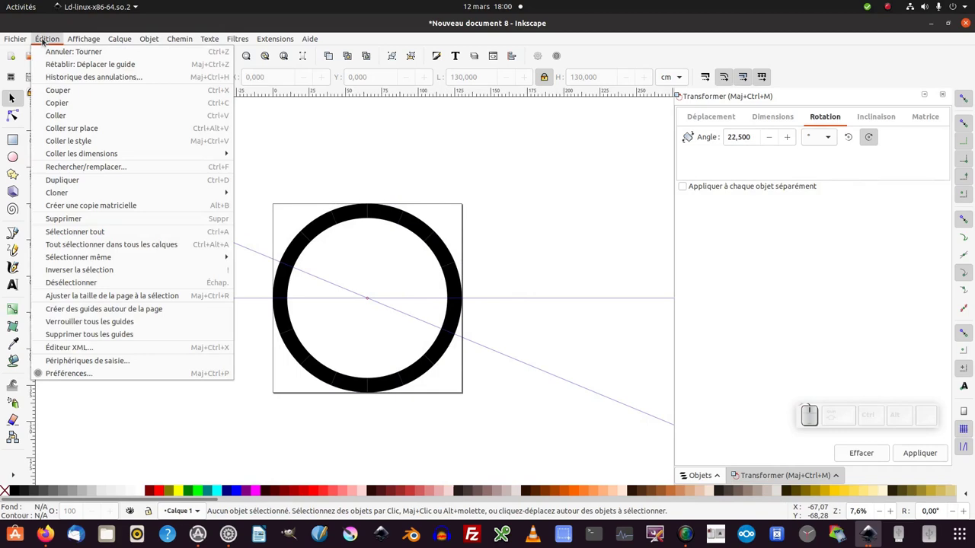
# Step: Start saving the ring drawing under a new name via Fichier > Enregistrer sous, choosing Bureau
pyautogui.click(82, 329)
pyautogui.click(285, 349)
pyautogui.click(53, 53)
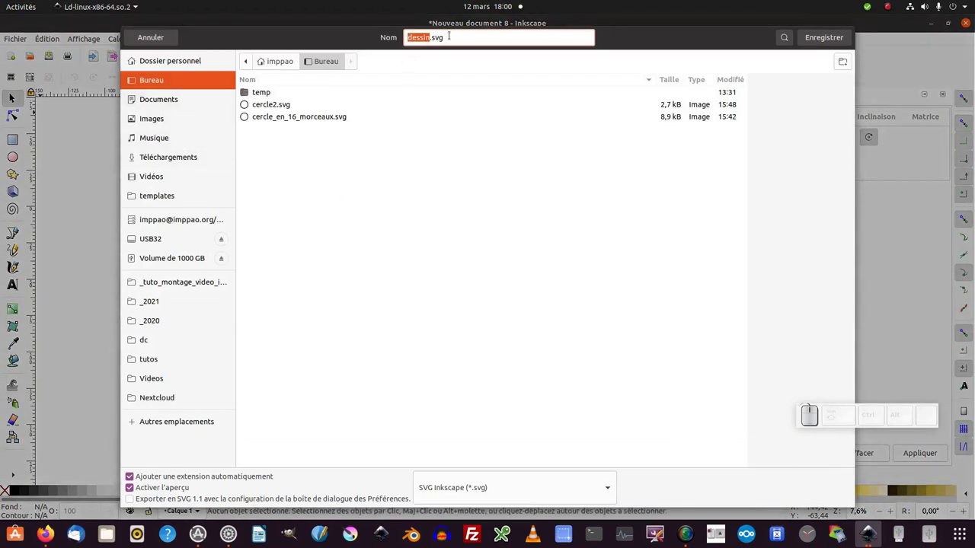
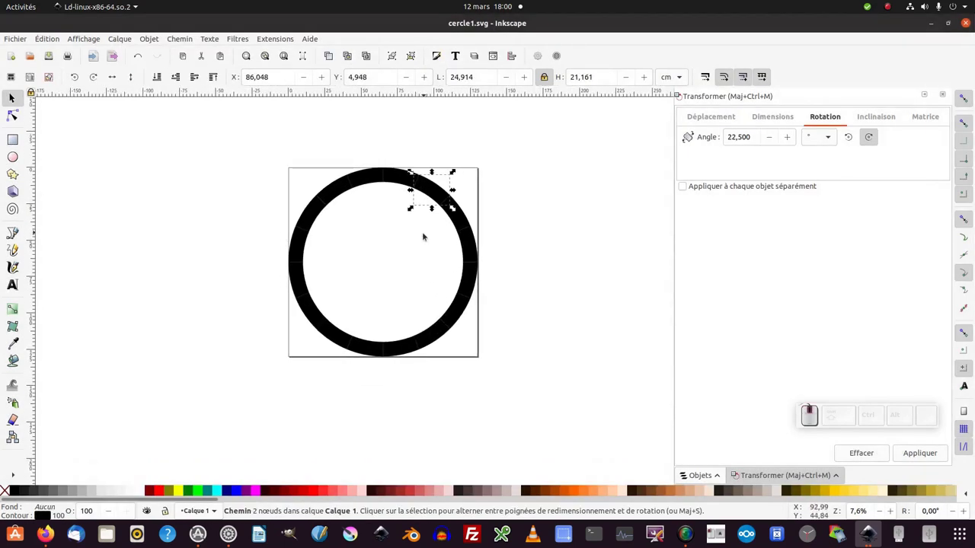
# Step: Rubber-band select all 16 ring paths after zooming in on the ring
pyautogui.middleClick(425, 235)
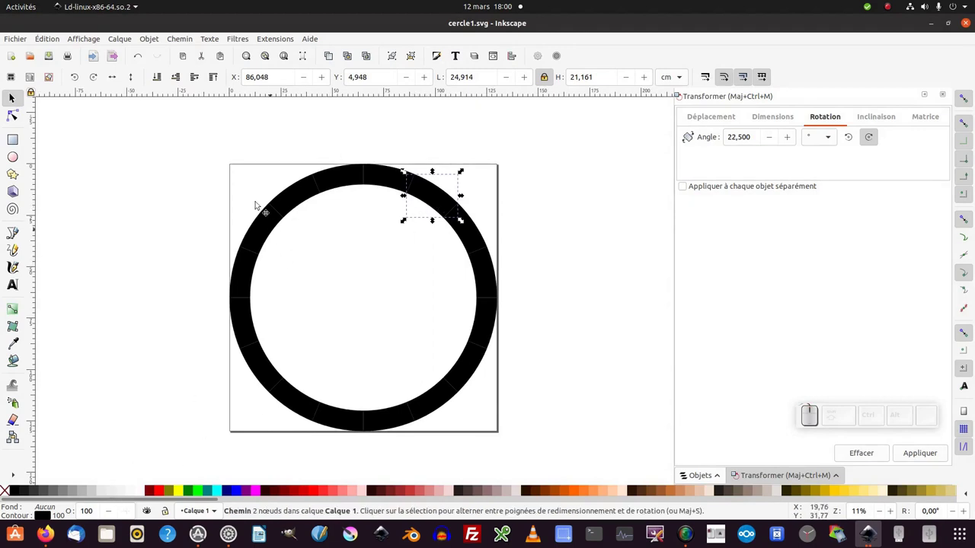
pyautogui.moveTo(261, 184); pyautogui.dragTo(464, 409)
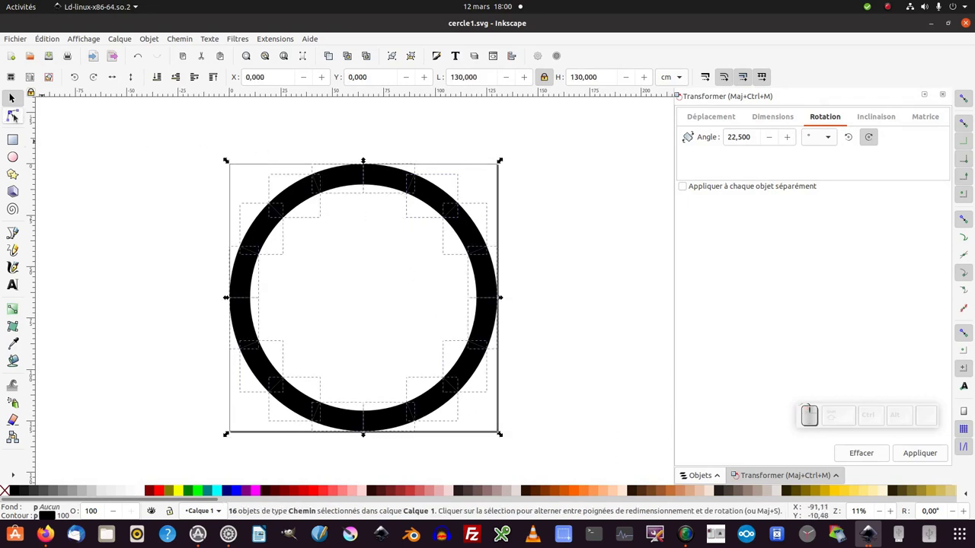
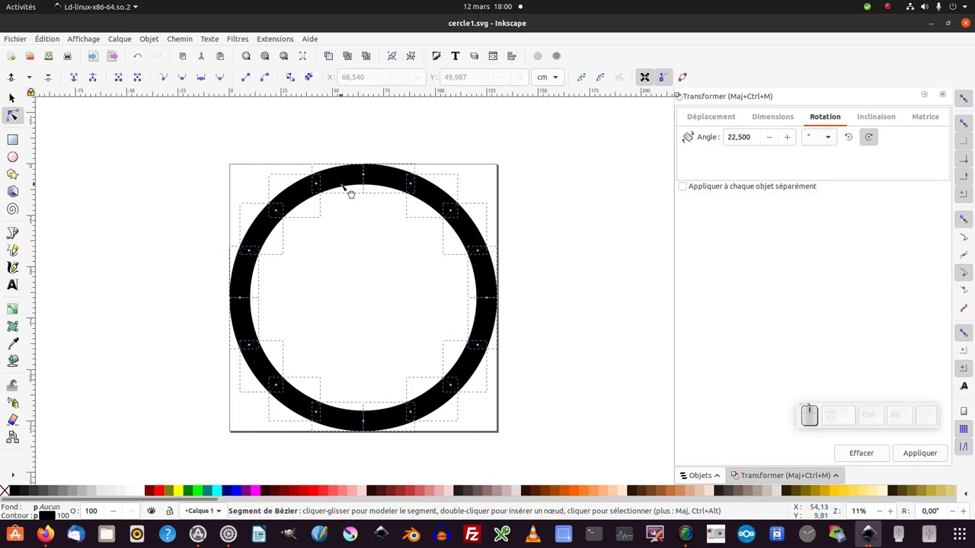
# Step: Convert the 16 selected ring pieces from objects to plain editable paths
pyautogui.click(313, 77)
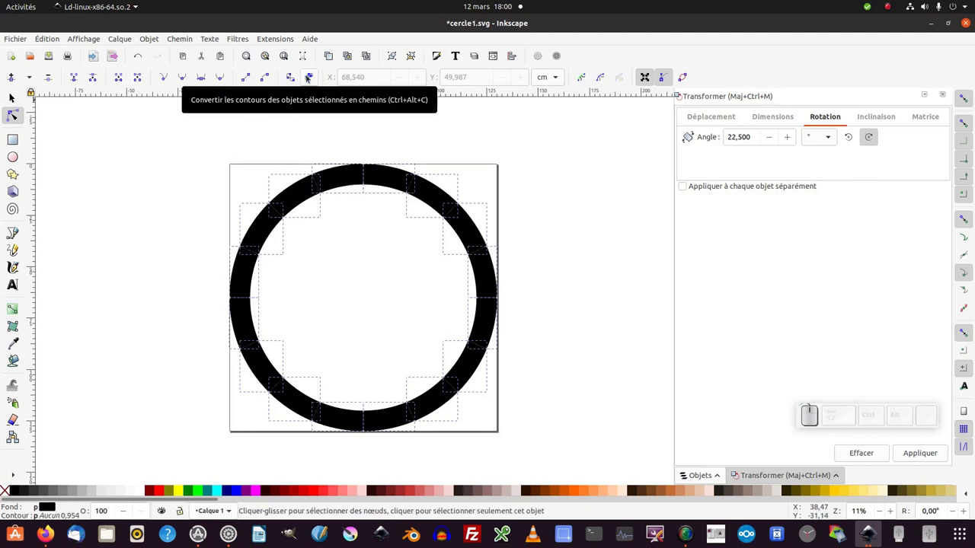
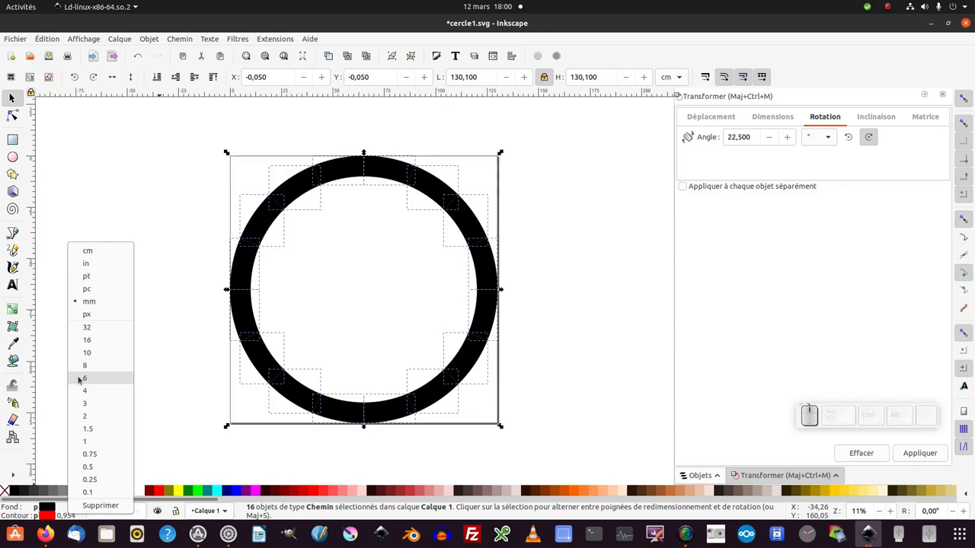
# Step: Set a thin stroke width for the red outline of all 16 ring pieces
pyautogui.click(86, 367)
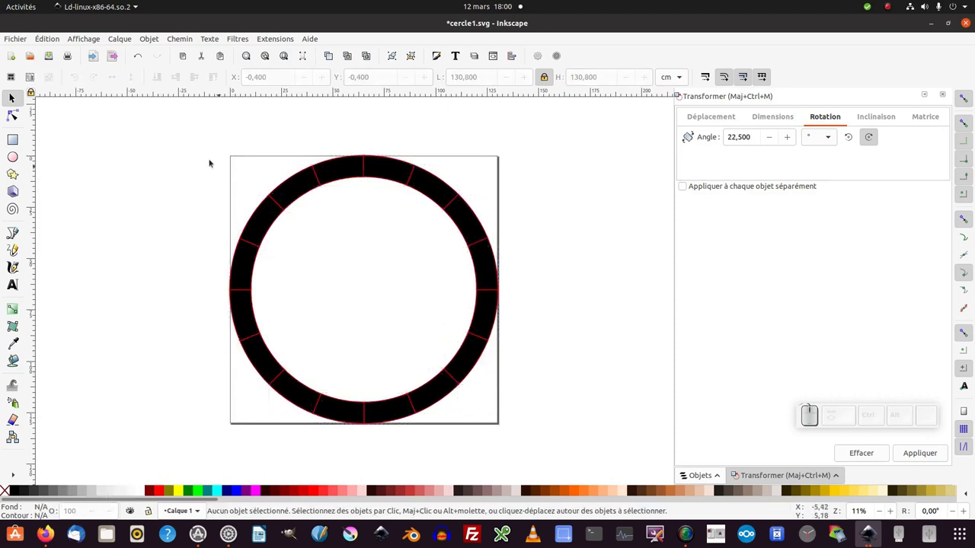